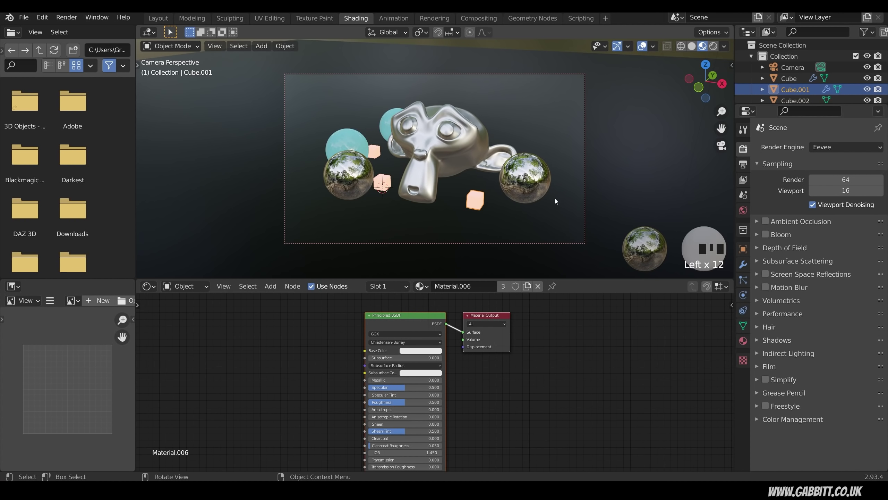
# Step: Expand the Eevee Ambient Occlusion section to show Distance, Factor and Bent Normals
pyautogui.click(771, 223)
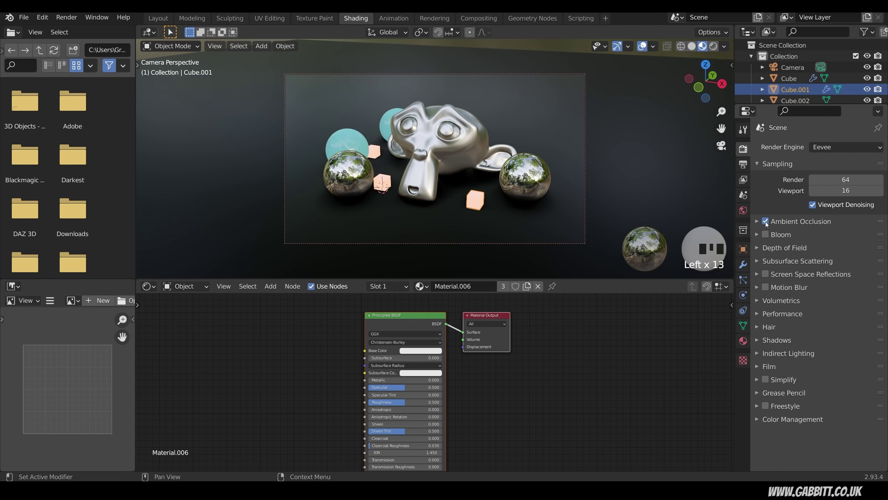